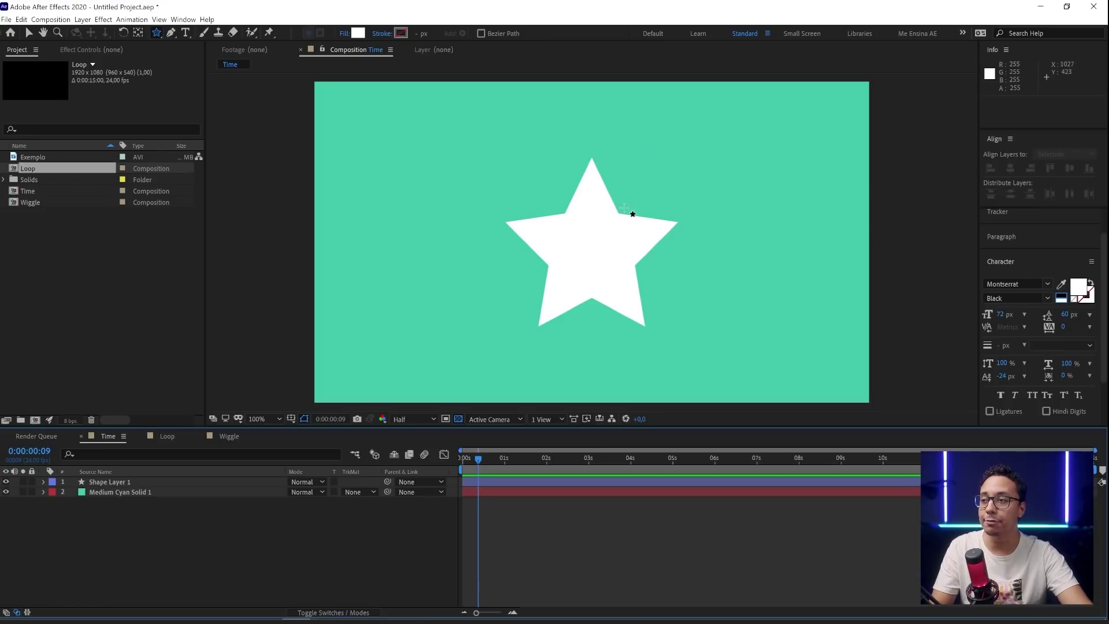
Step: Reveal the star's Rotation property and preview its existing rotation keyframes before removing them
key(v)
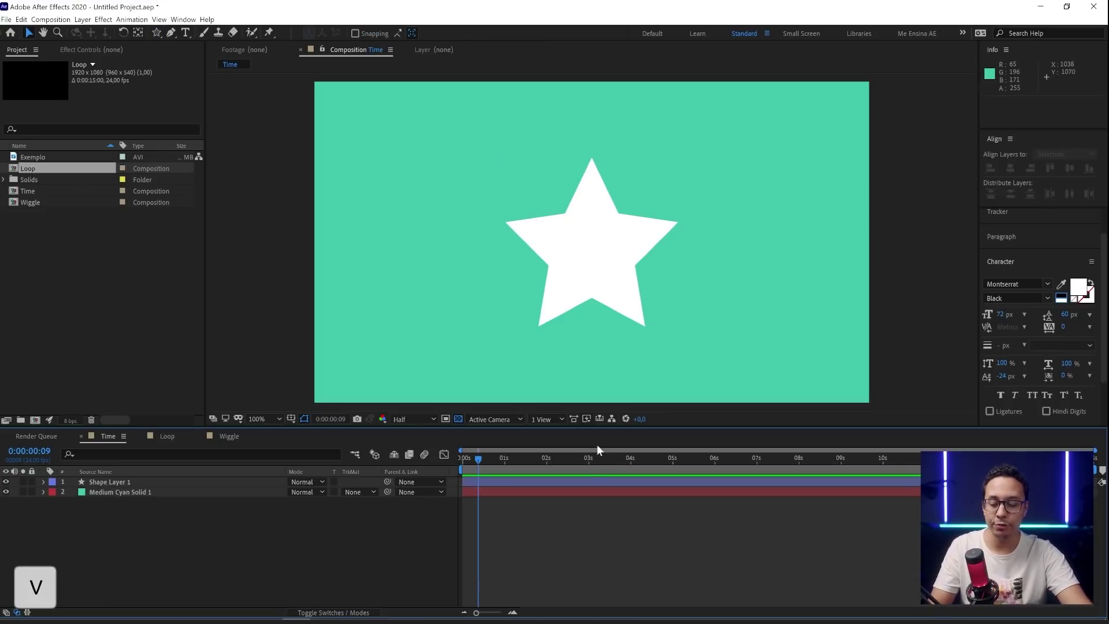
key(r)
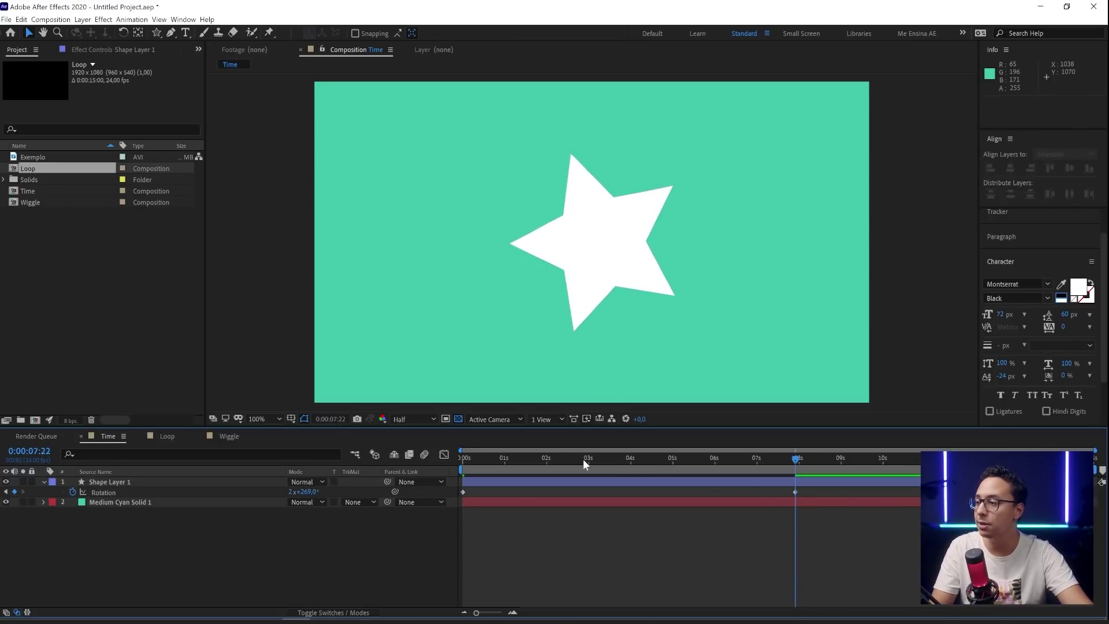
key(space)
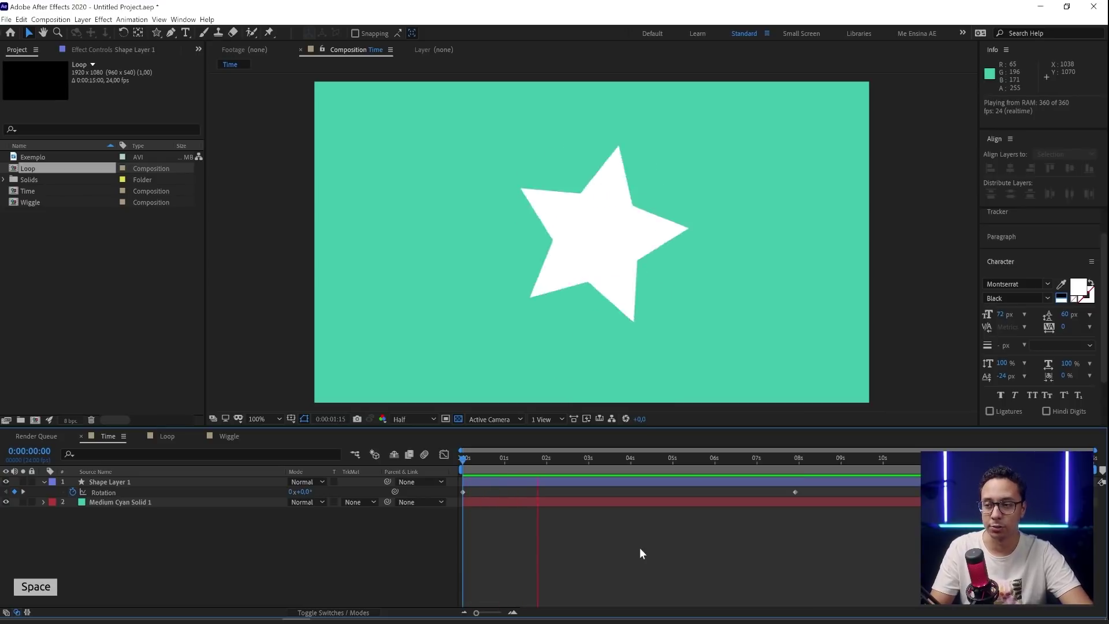
key(space)
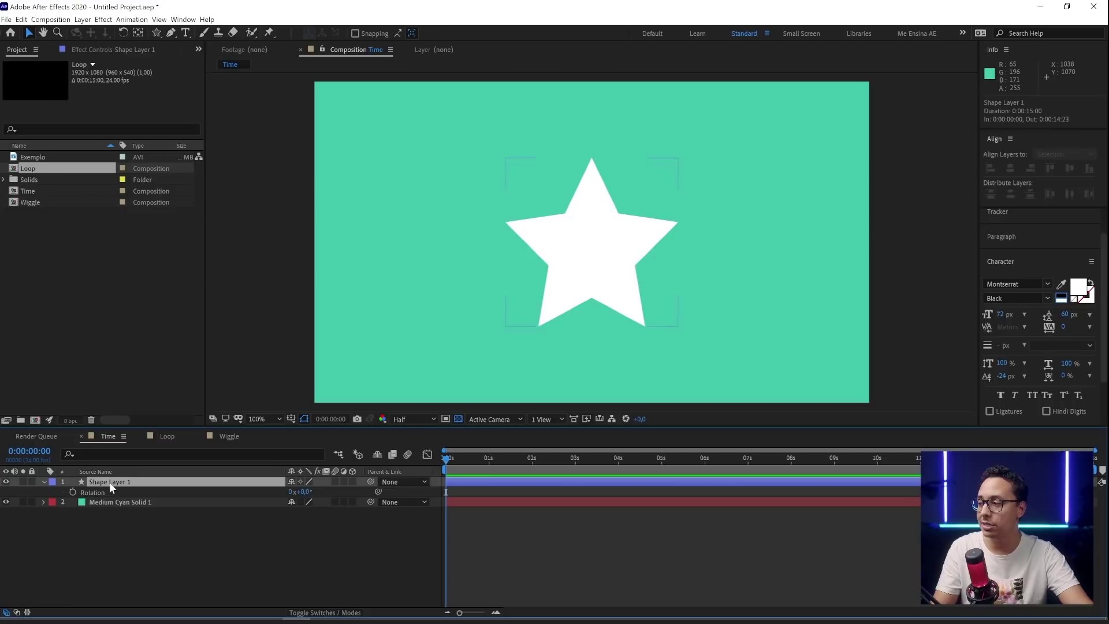
Step: Add an expression to the star's Rotation via the stopwatch, ready to replace with time
click(78, 495)
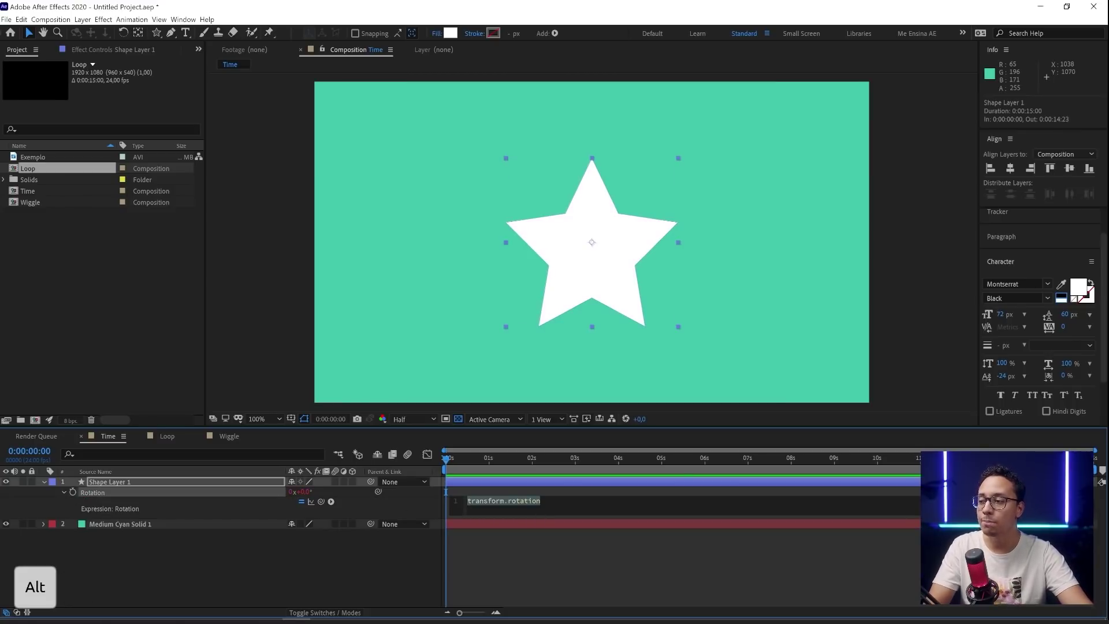
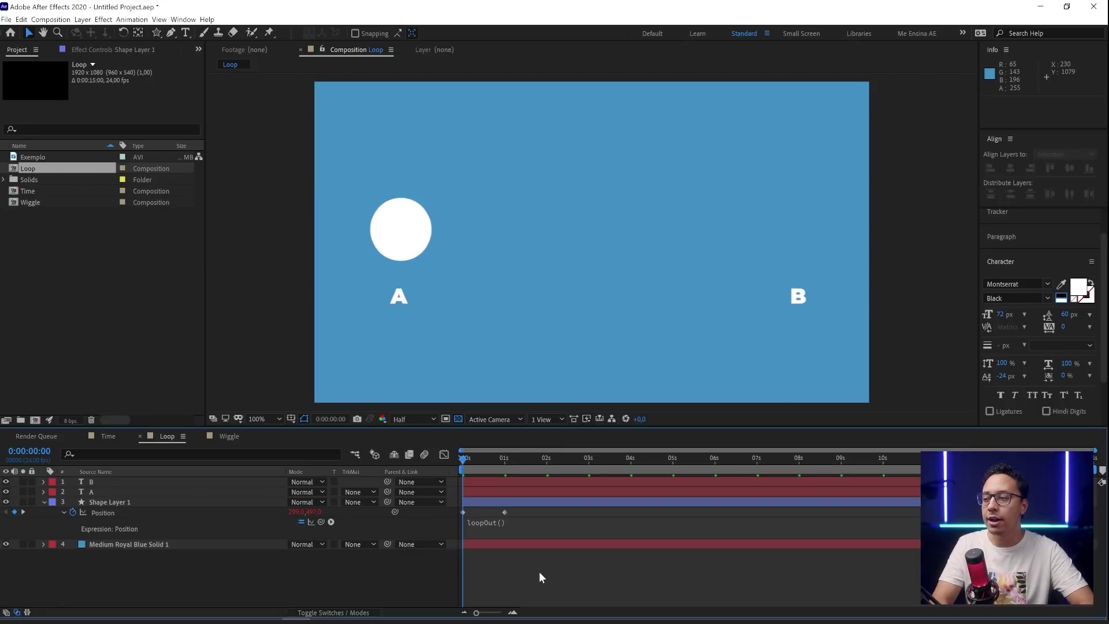
Step: Pick 'pingpong' from autocomplete and rename loopOut to loopIn, giving loopIn('pingpong')
key(space)
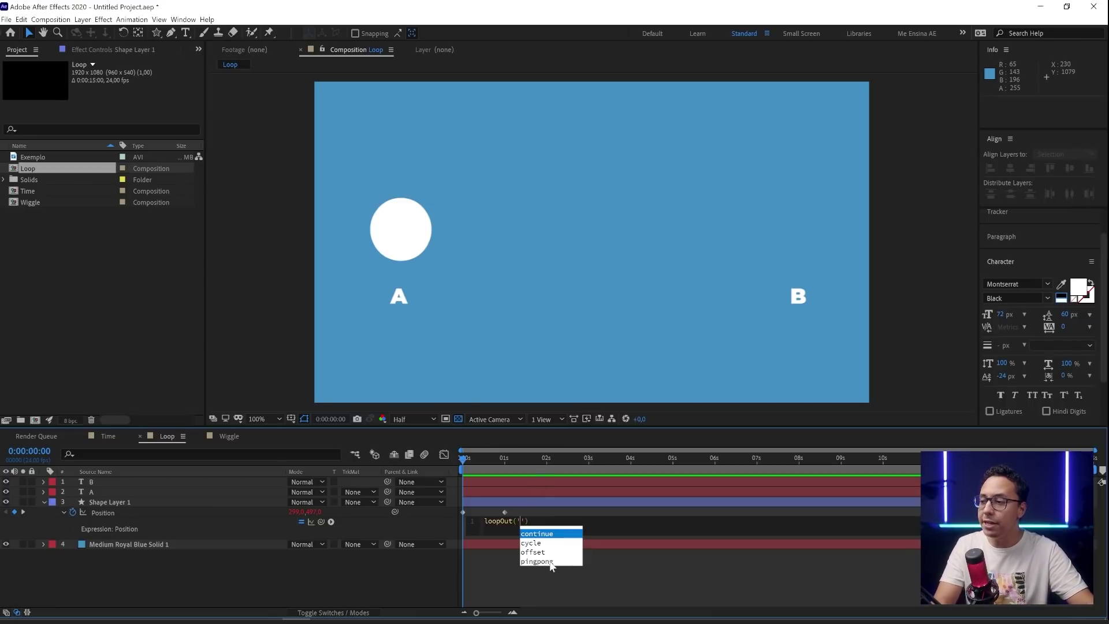
key(Return)
key(space)
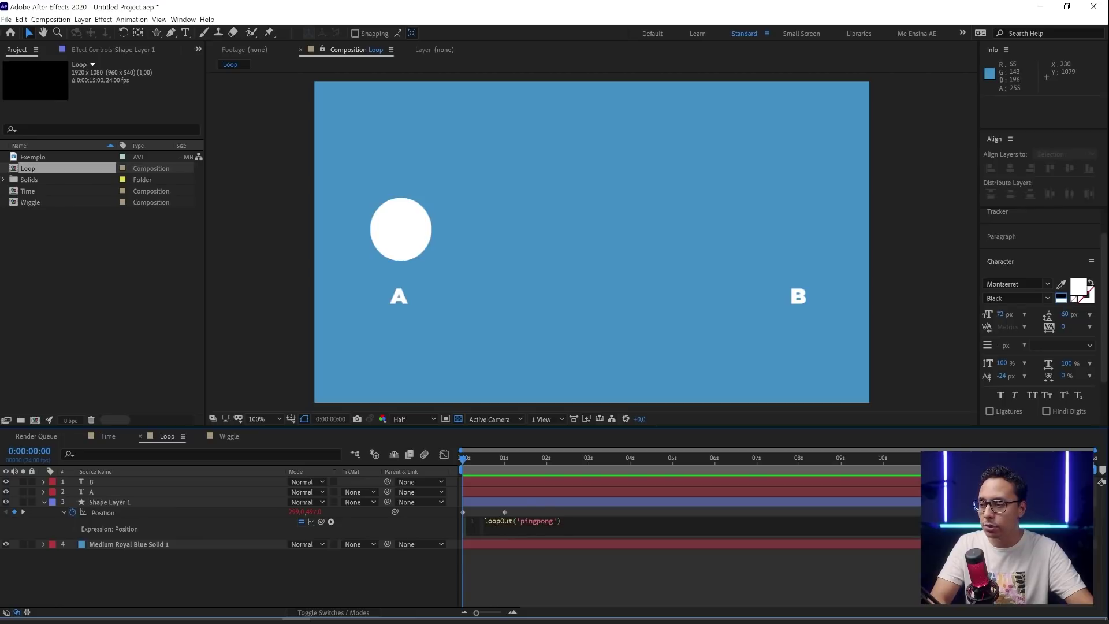
key(shift+i)
key(n)
key(shift+9)
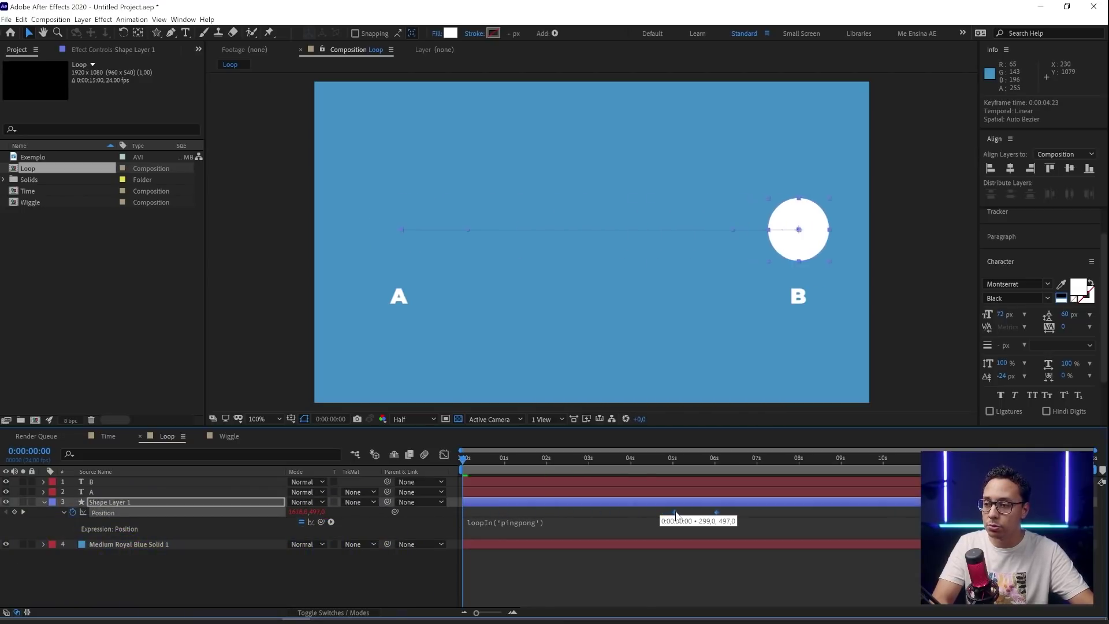
Step: Preview the circle's pingpong loop after moving its Position keyframes to about 4–5 seconds
key(space)
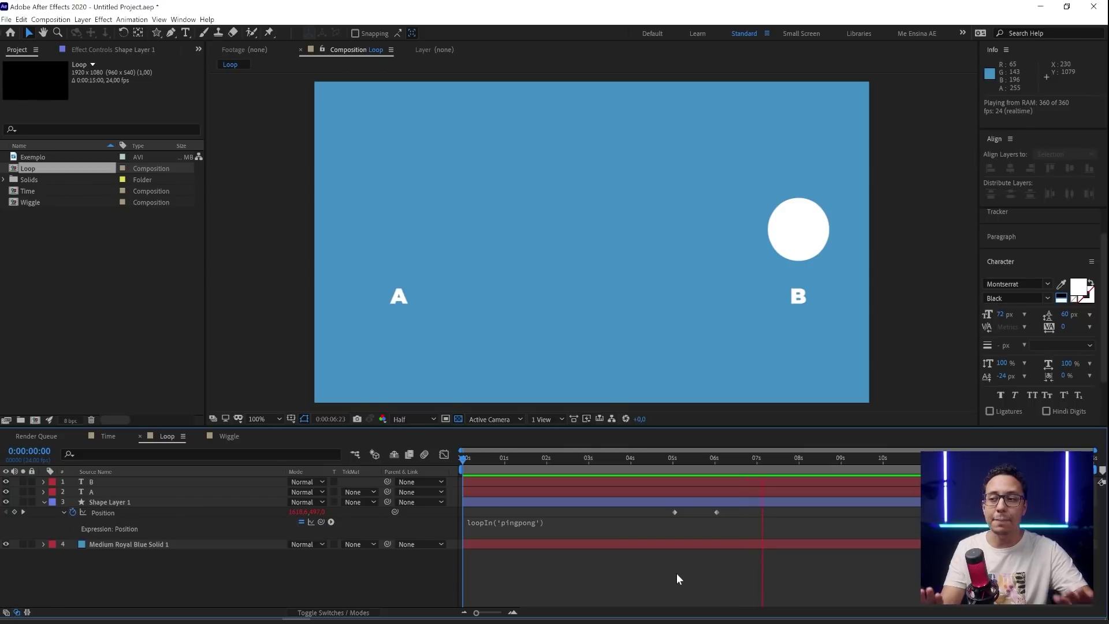
key(space)
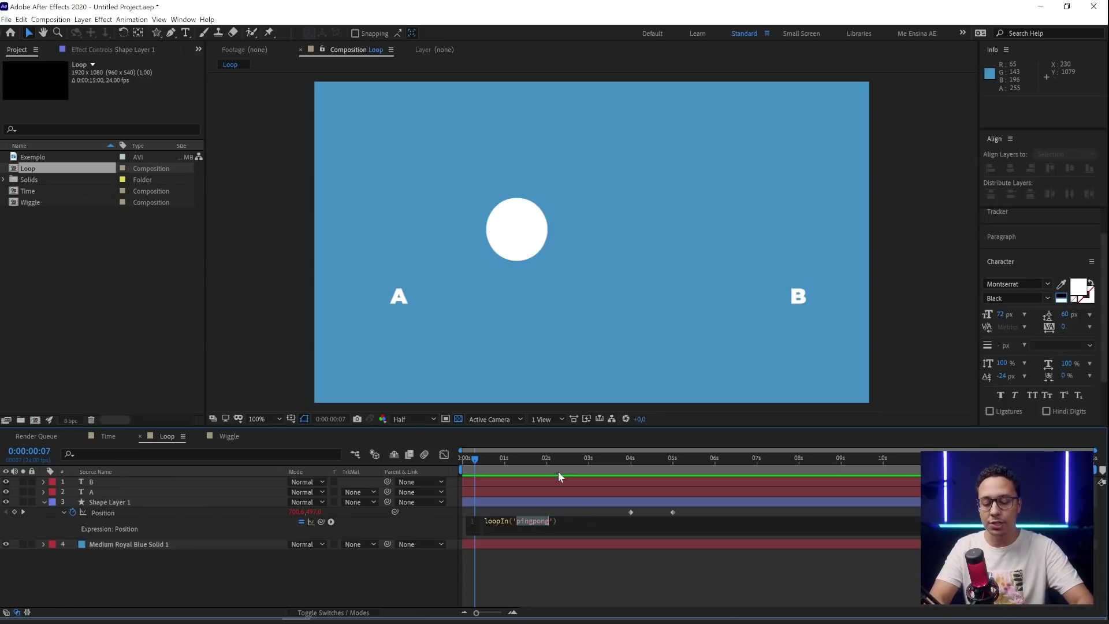
Step: Try loopIn('offset') on the circle, then switch it to loopIn('cycle') and preview each
key(Return)
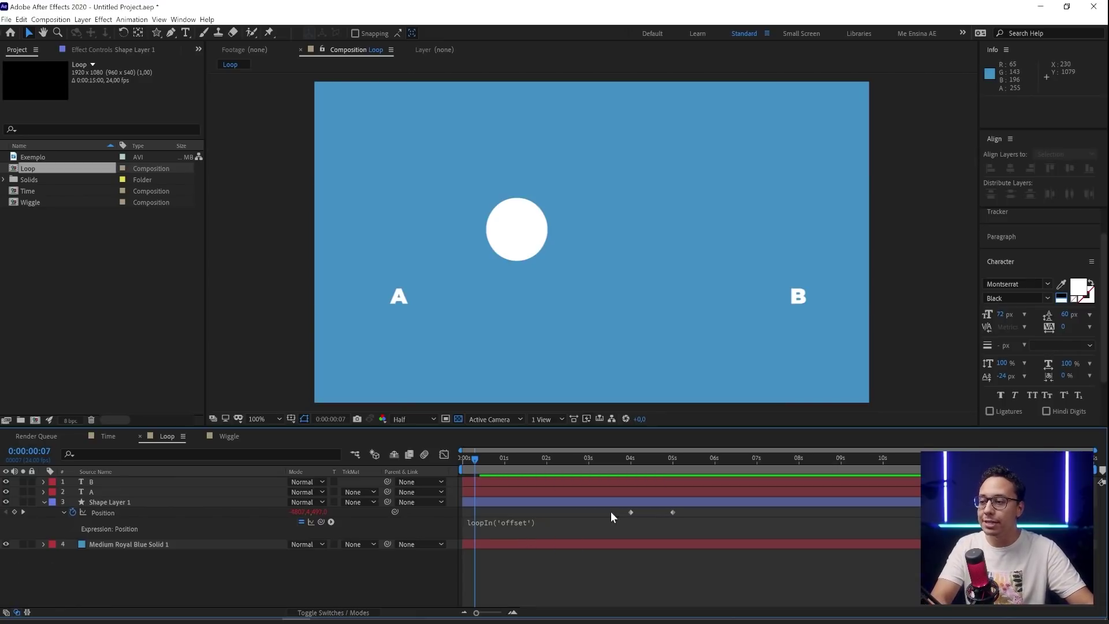
key(space)
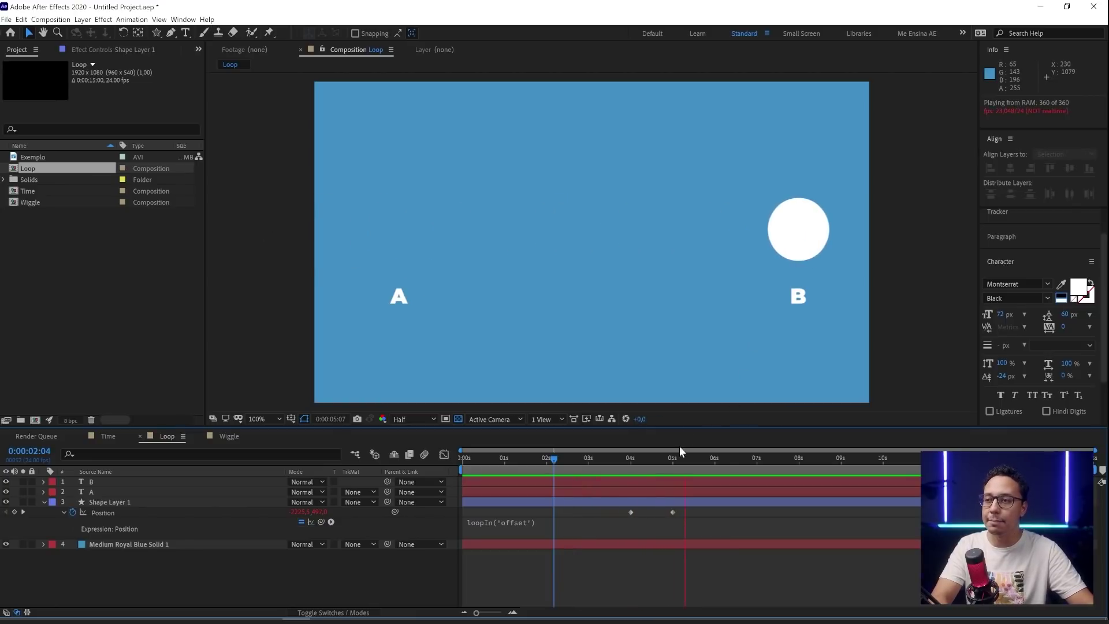
key(space)
key(Return)
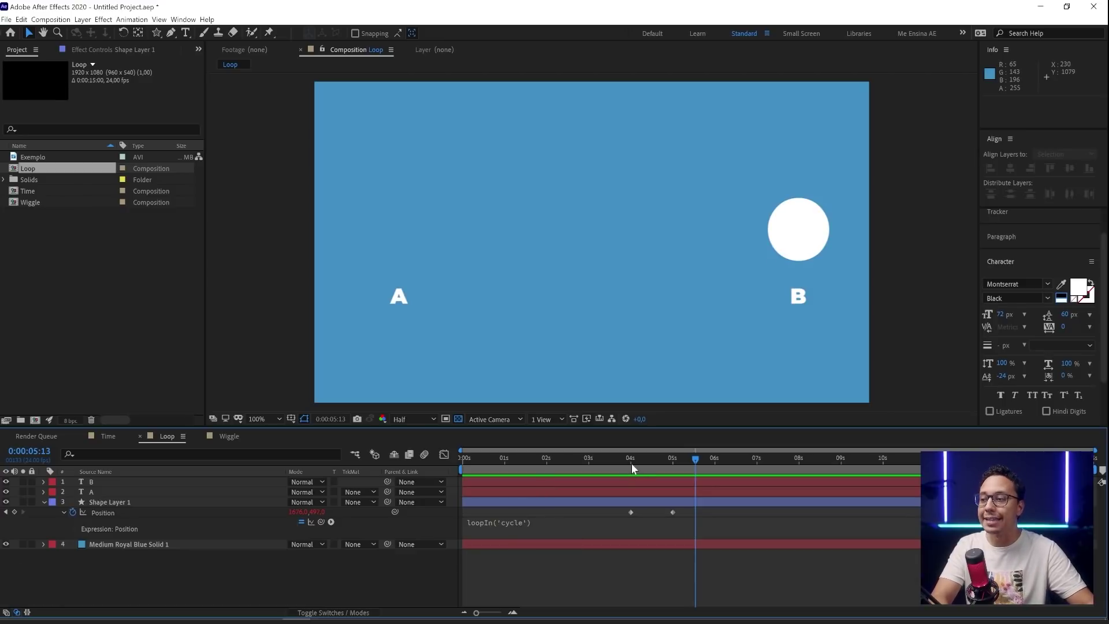
key(space)
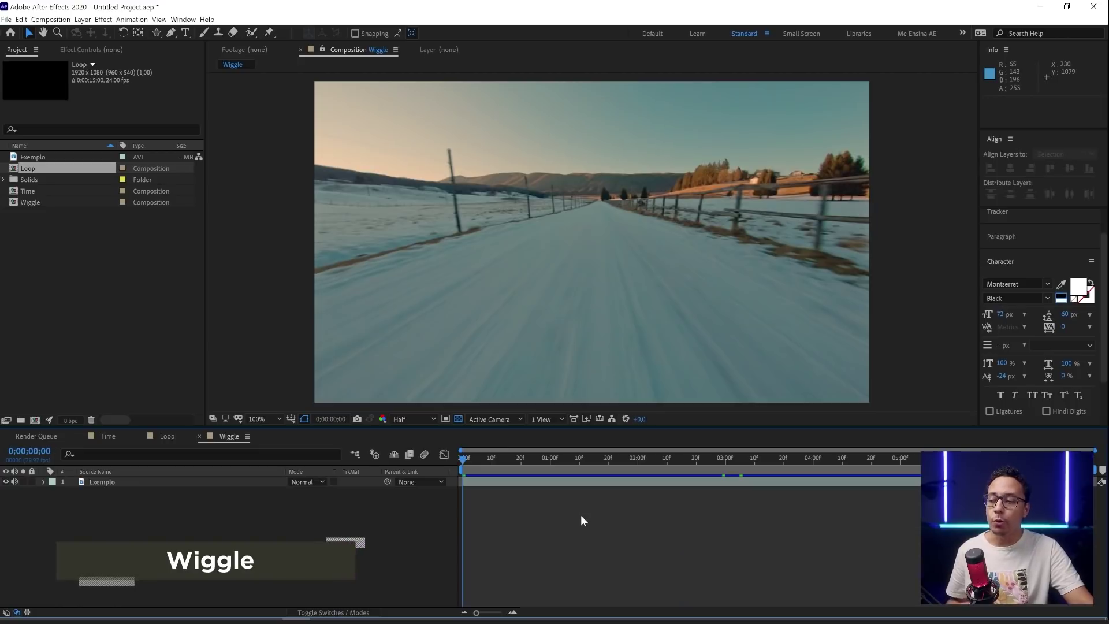
Step: Raise the footage Position expression from wiggle(1,100) to wiggle(10,100) and preview the faster shake
key(space)
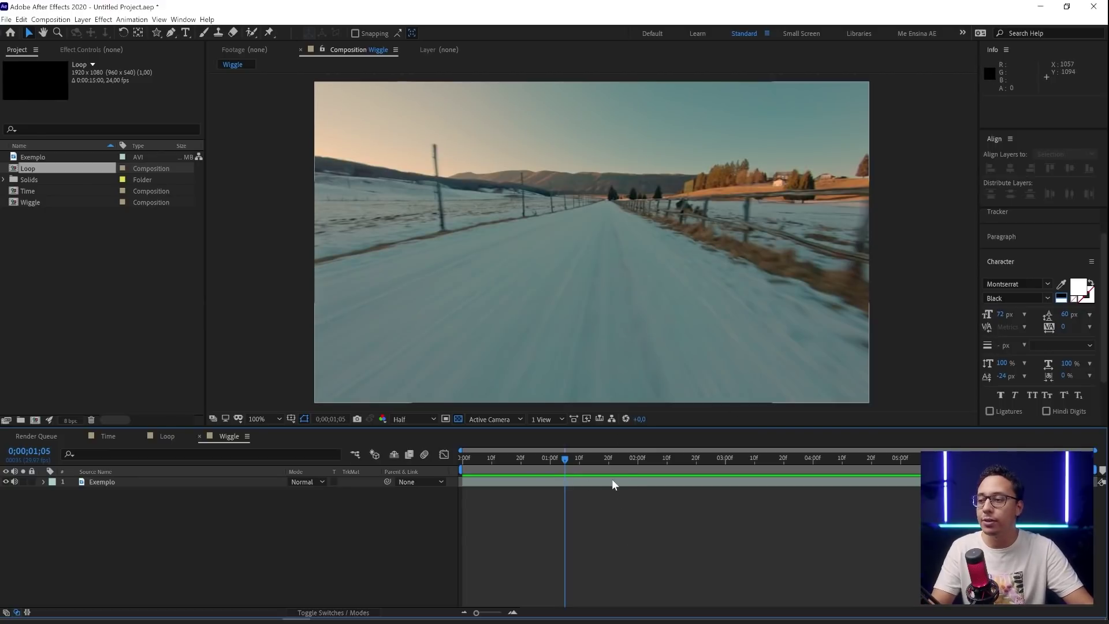
key(p)
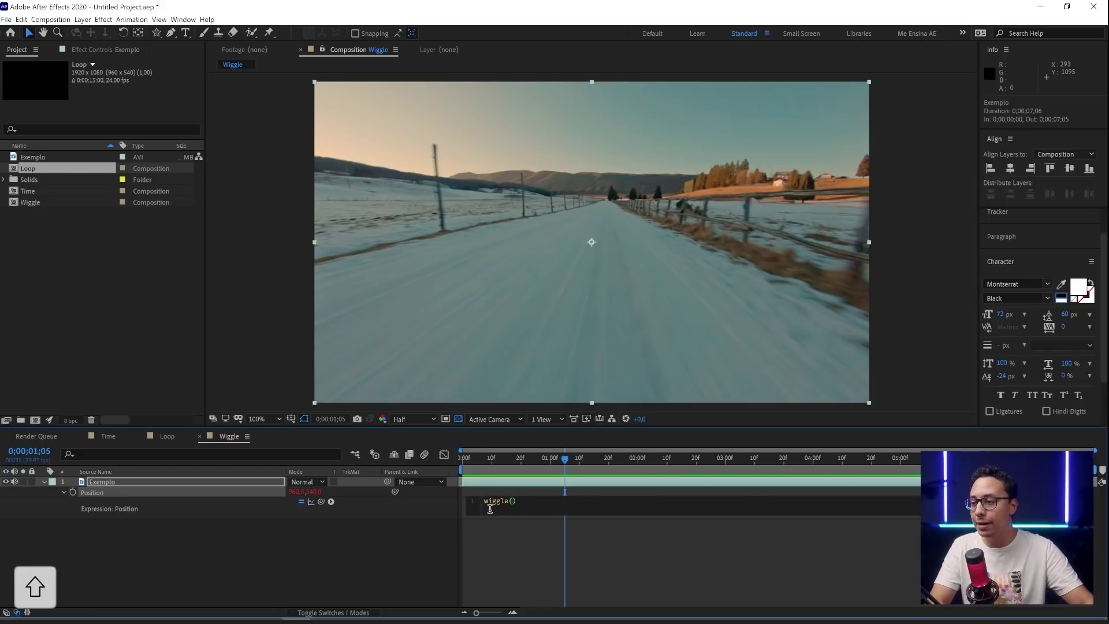
key(space)
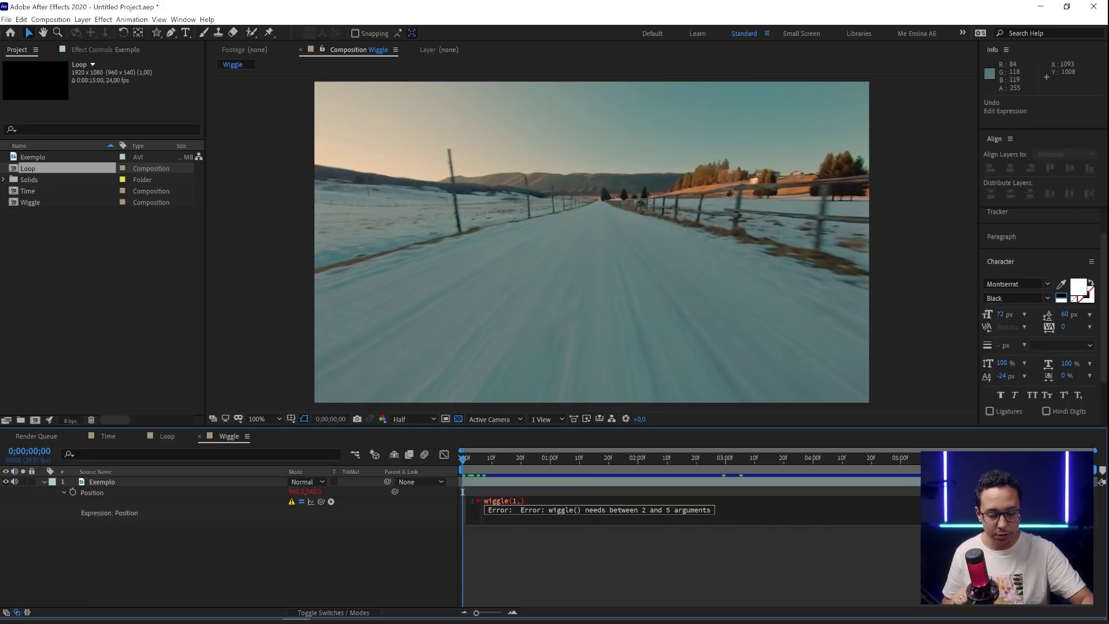
key(space)
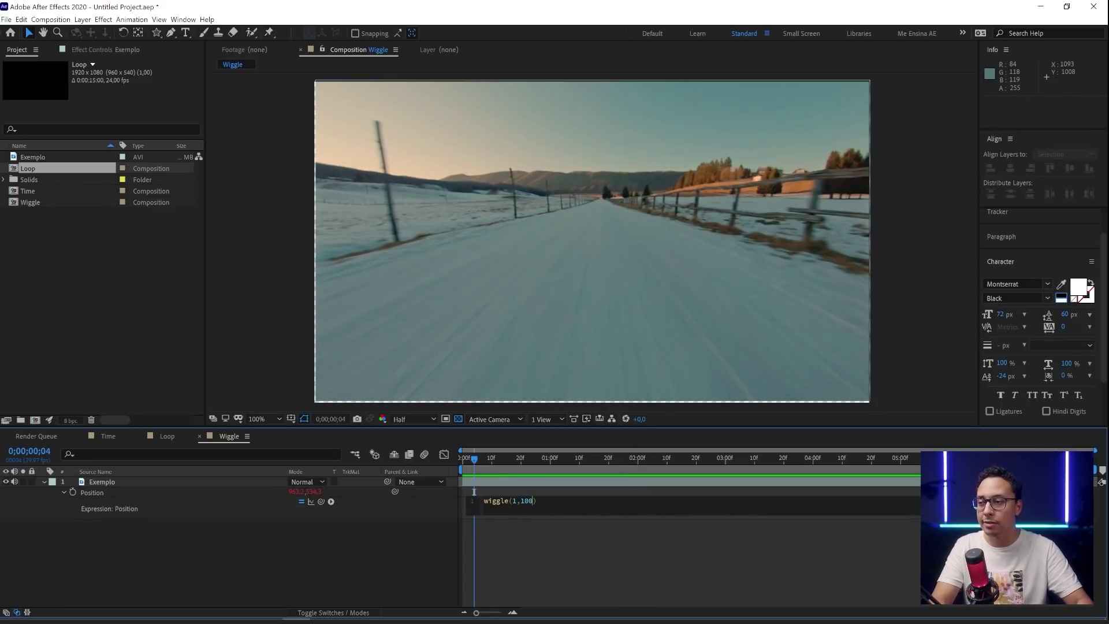
key(space)
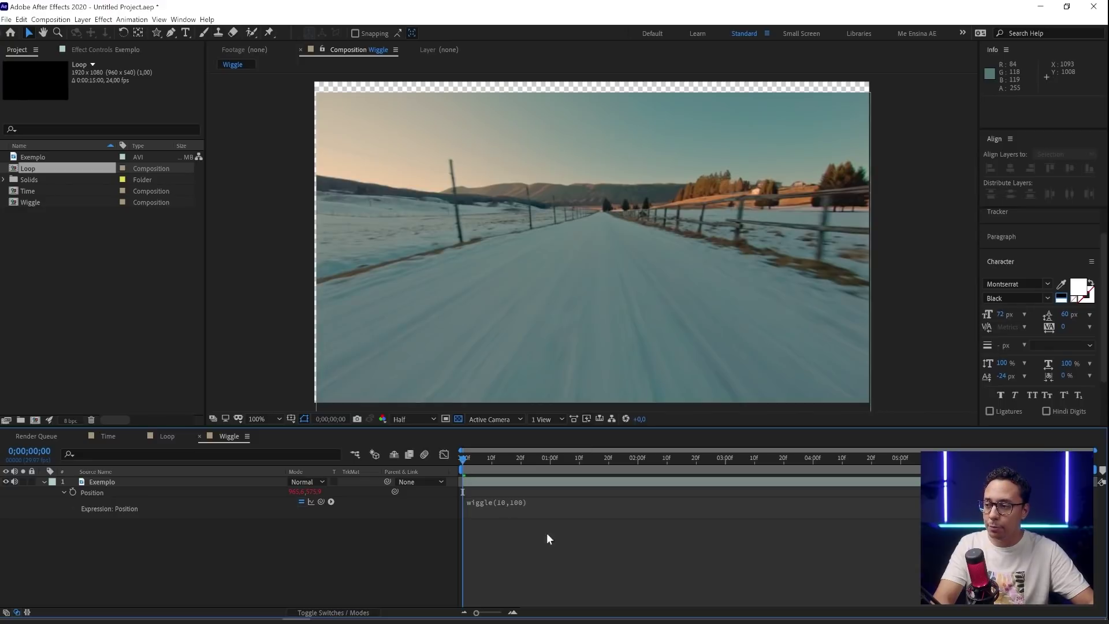
key(space)
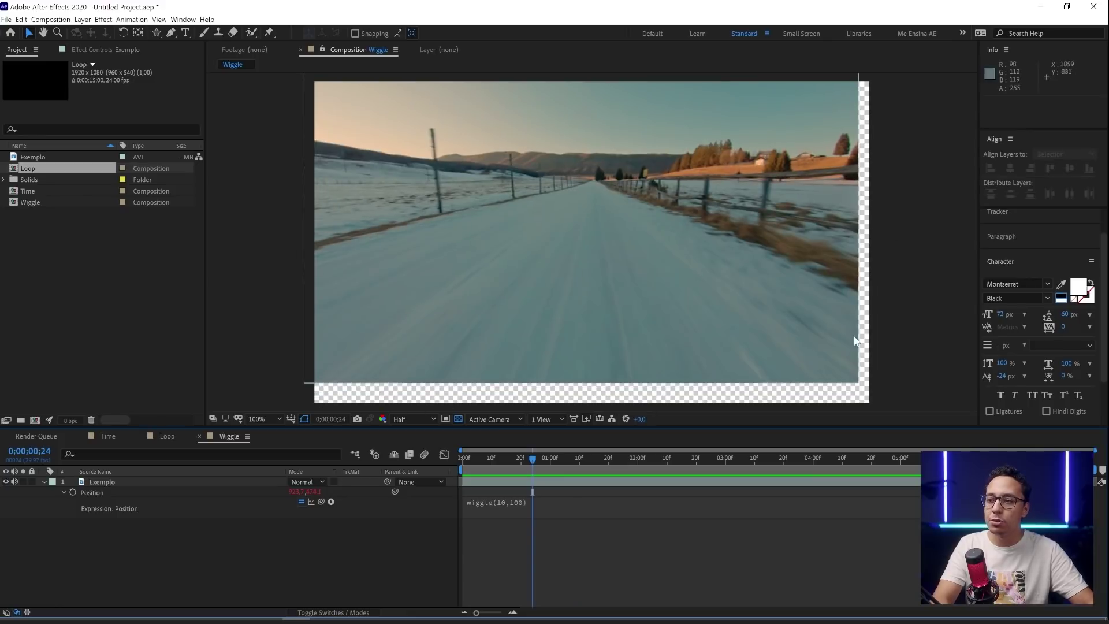
Step: Scale the footage to 121% so the wiggle no longer exposes empty edges, and preview
key(s)
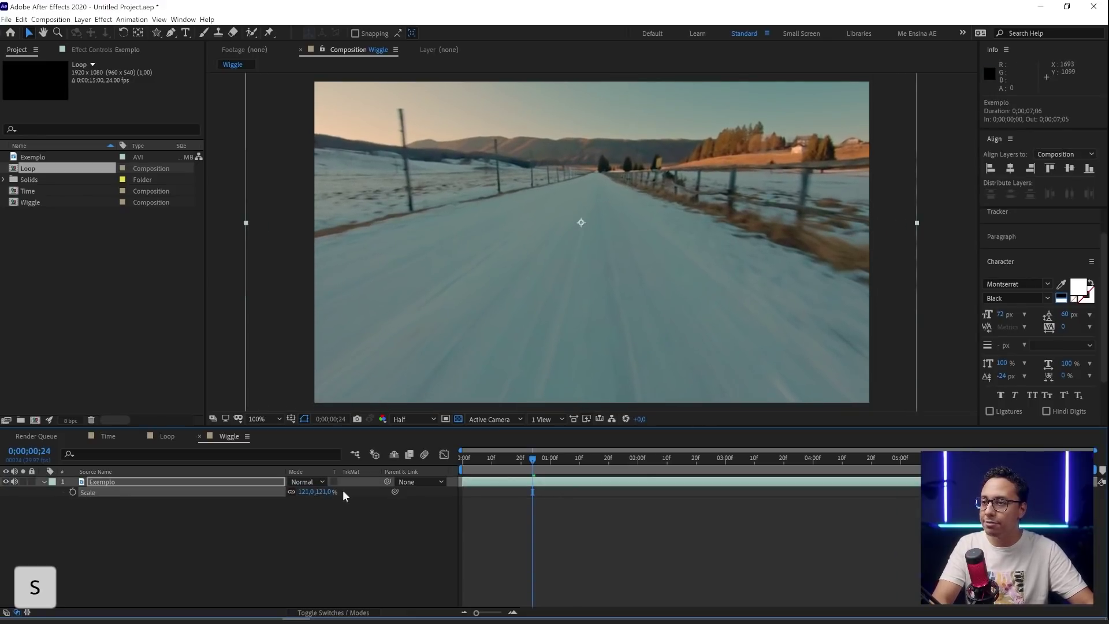
key(space)
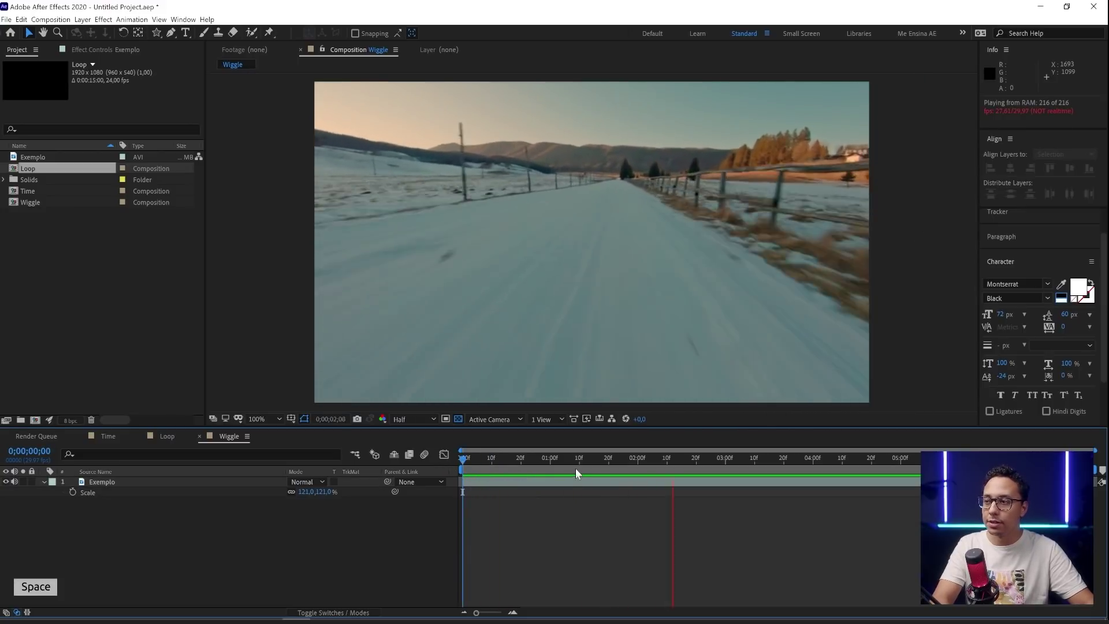
key(p)
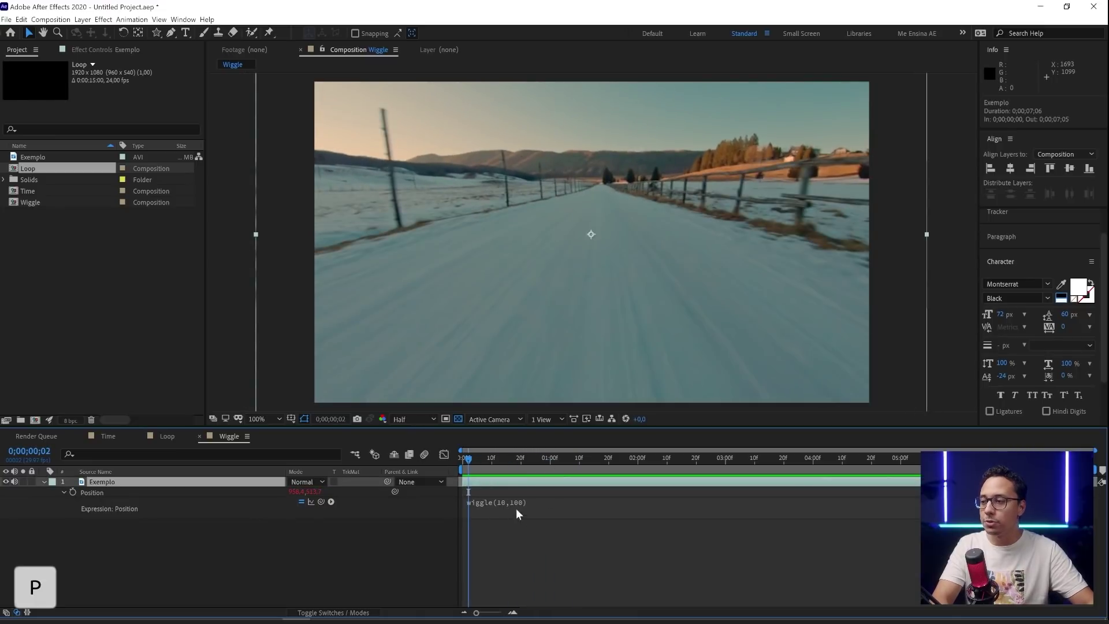
key(space)
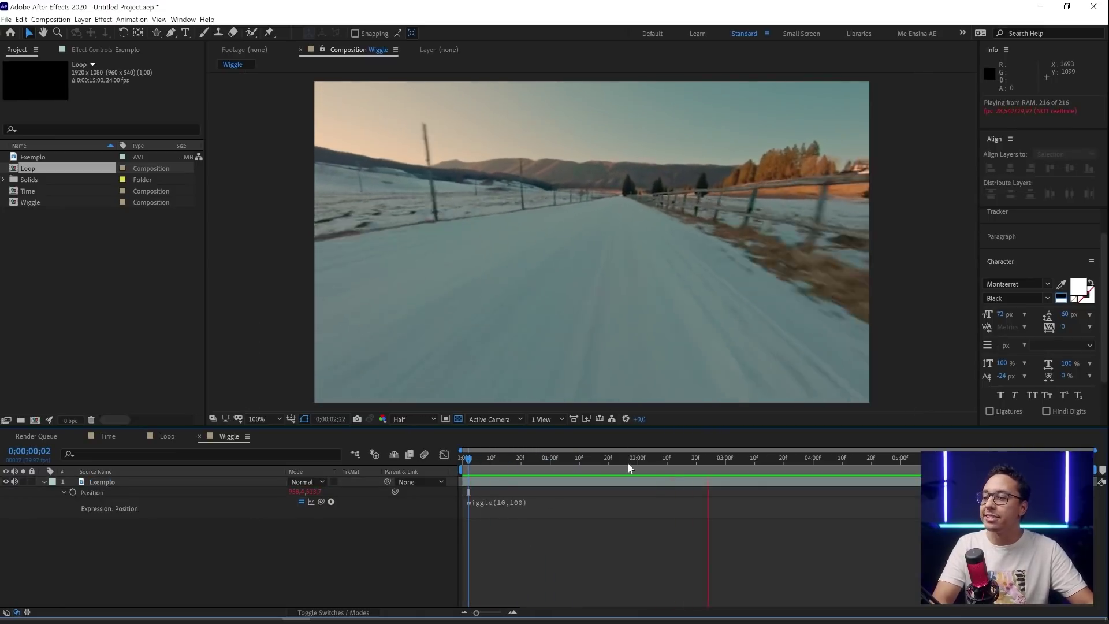
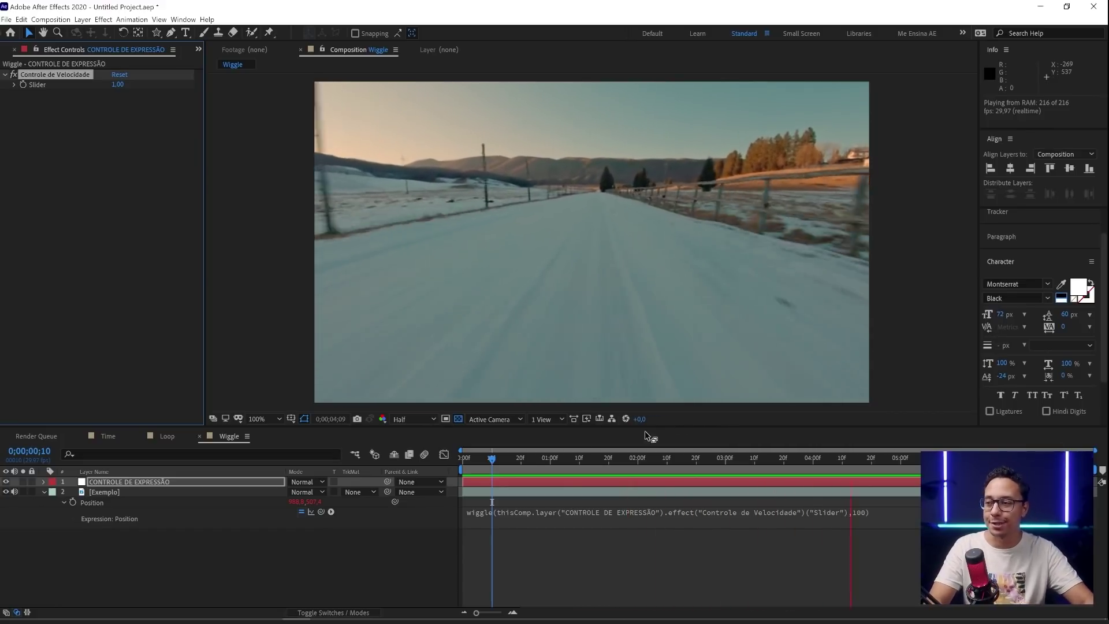
Step: Link the 'Controle de Amplitude' slider into wiggle's second argument and set both sliders to 10
key(space)
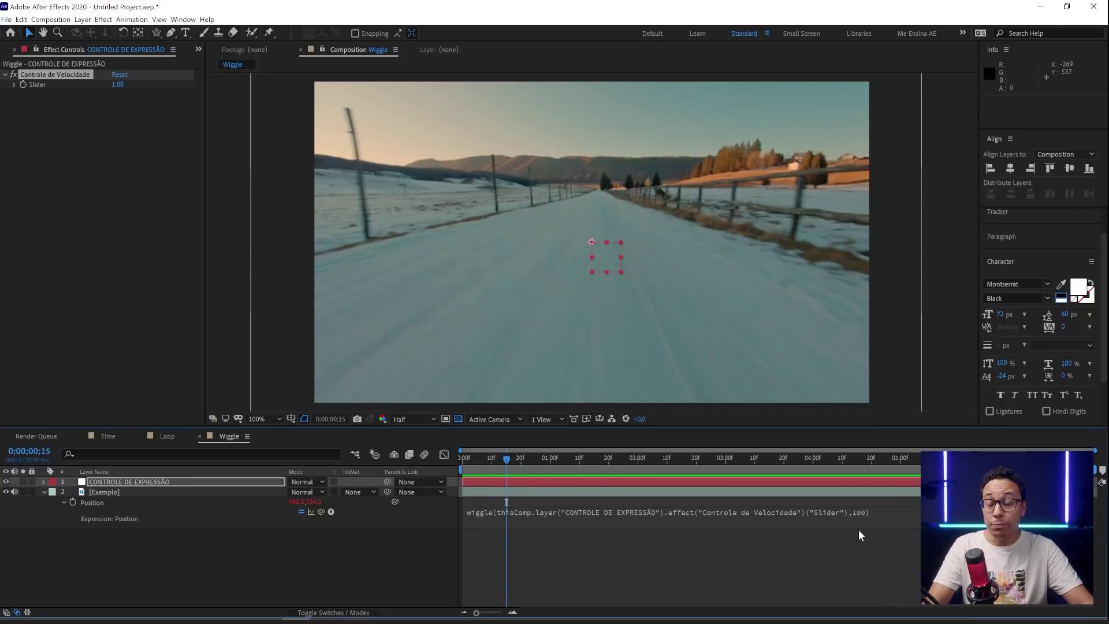
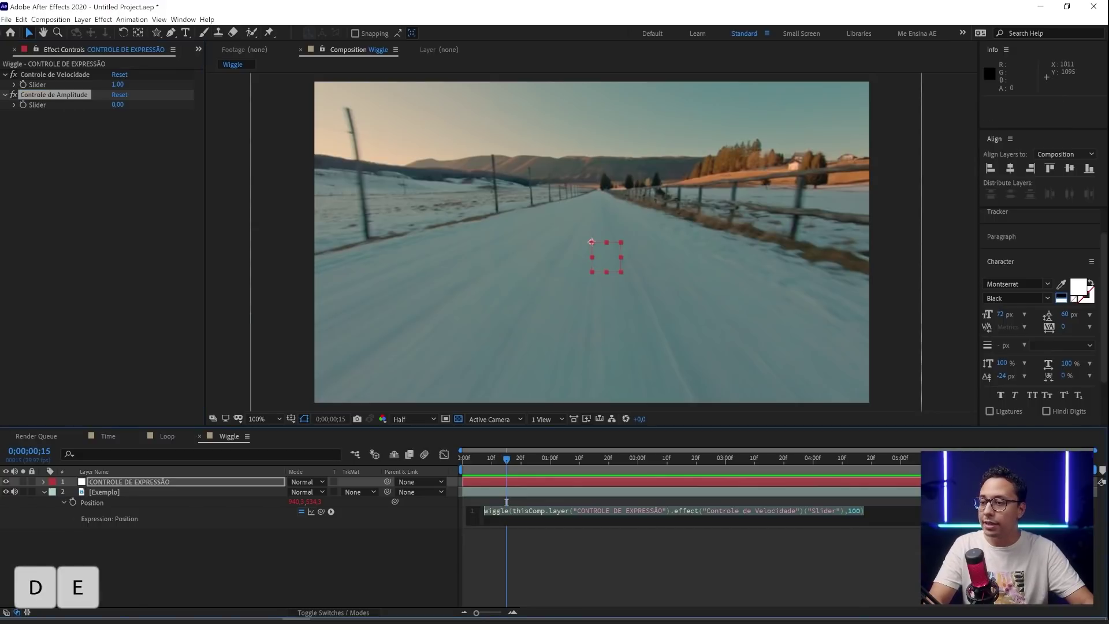
key(Return)
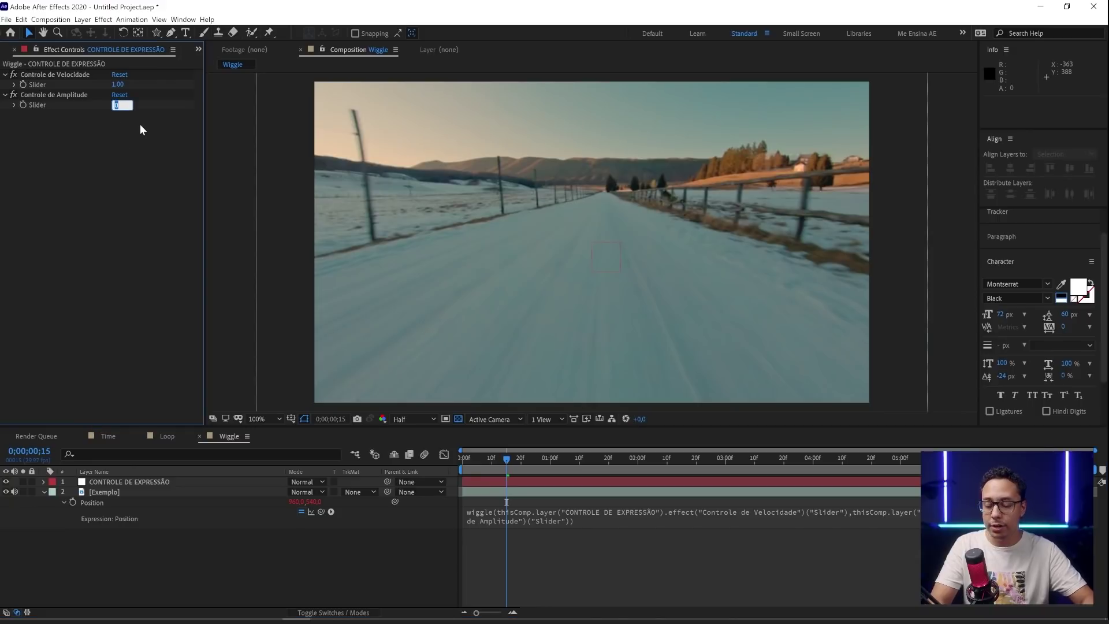
key(space)
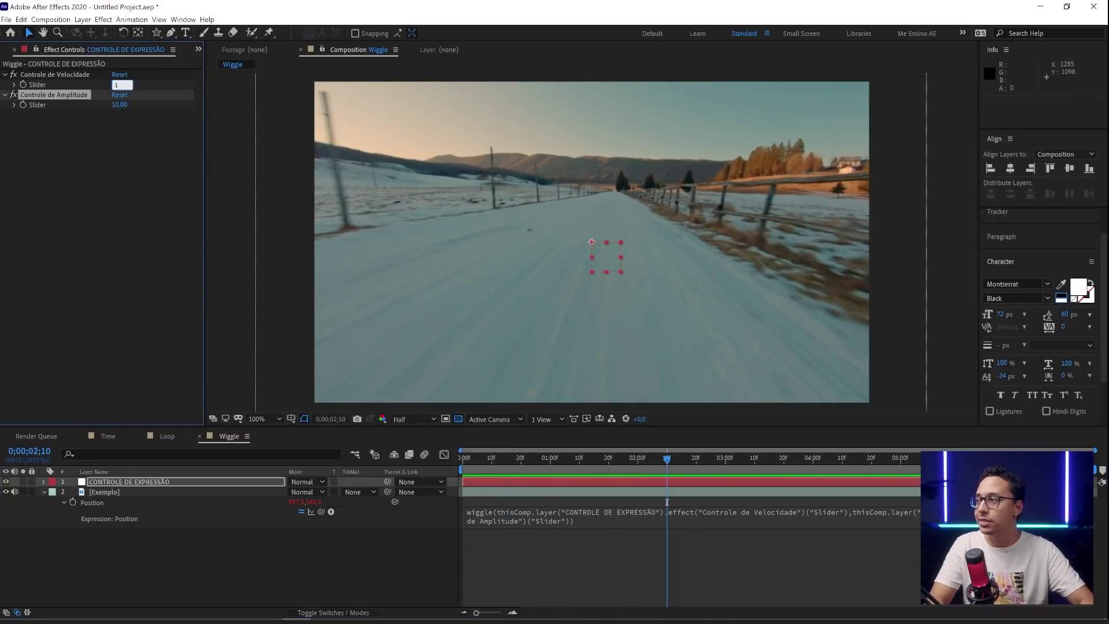
key(space)
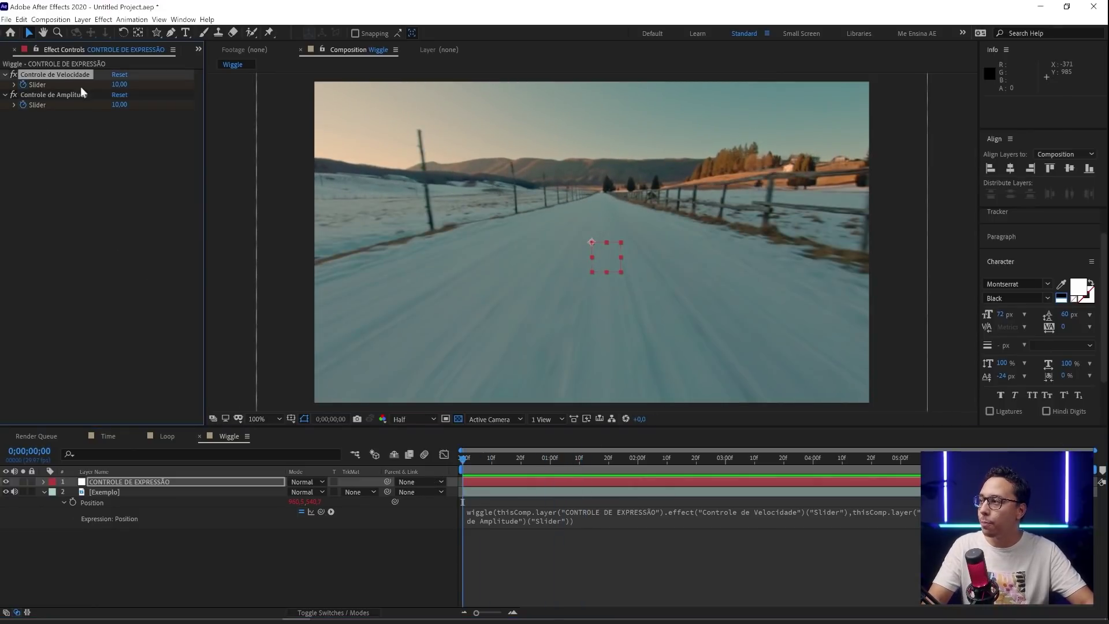
Step: Keyframe both sliders from 0 at start to speed 5 and amplitude 25 at 3:00, then preview
drag(127, 70, 704, 464)
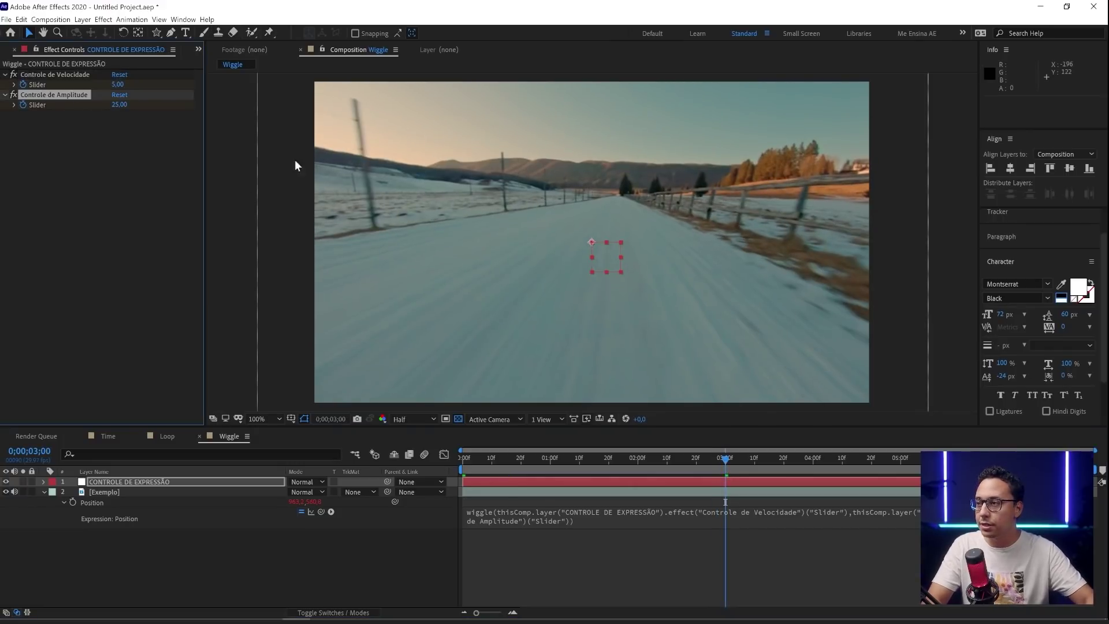
drag(399, 462, 619, 579)
key(space)
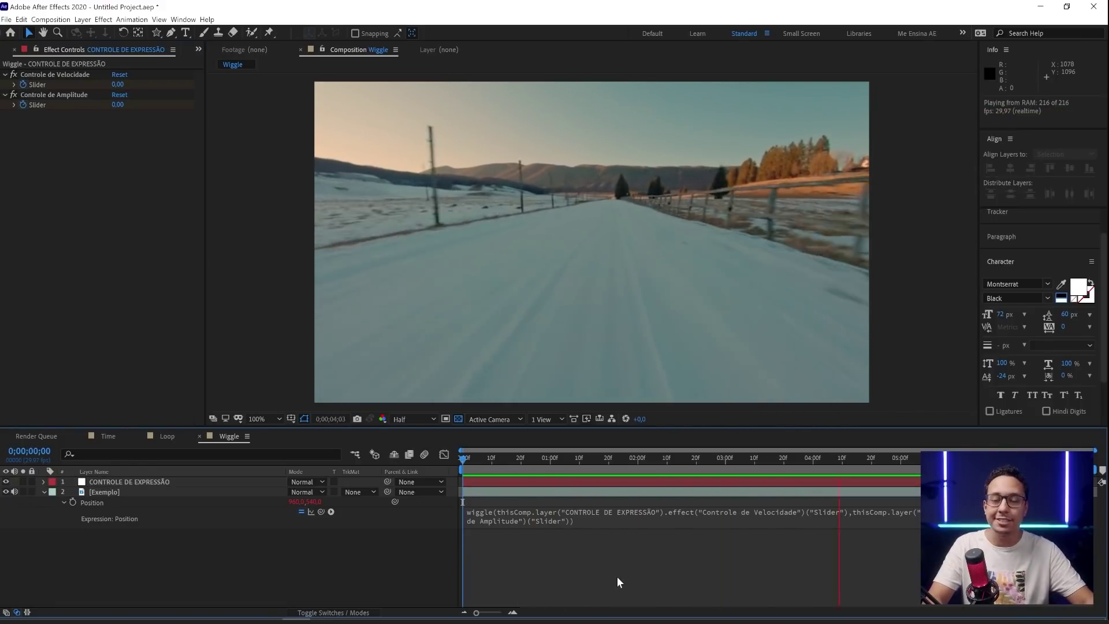
key(u)
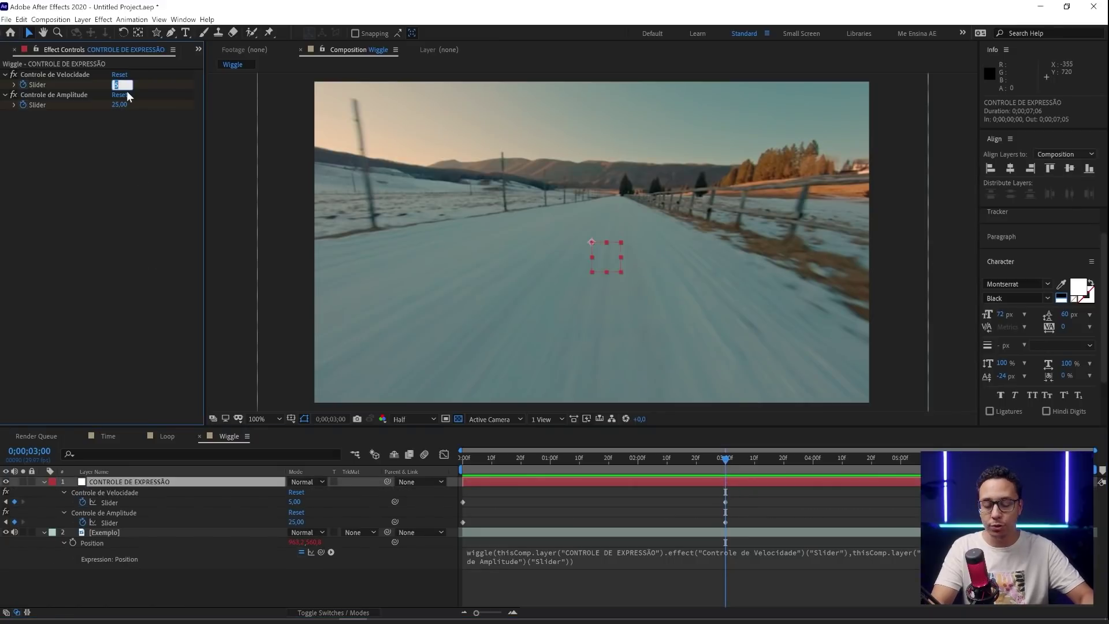
Step: At about 4:01 set both speed and amplitude sliders back to 0 and preview the fade-out
drag(121, 103, 666, 493)
key(space)
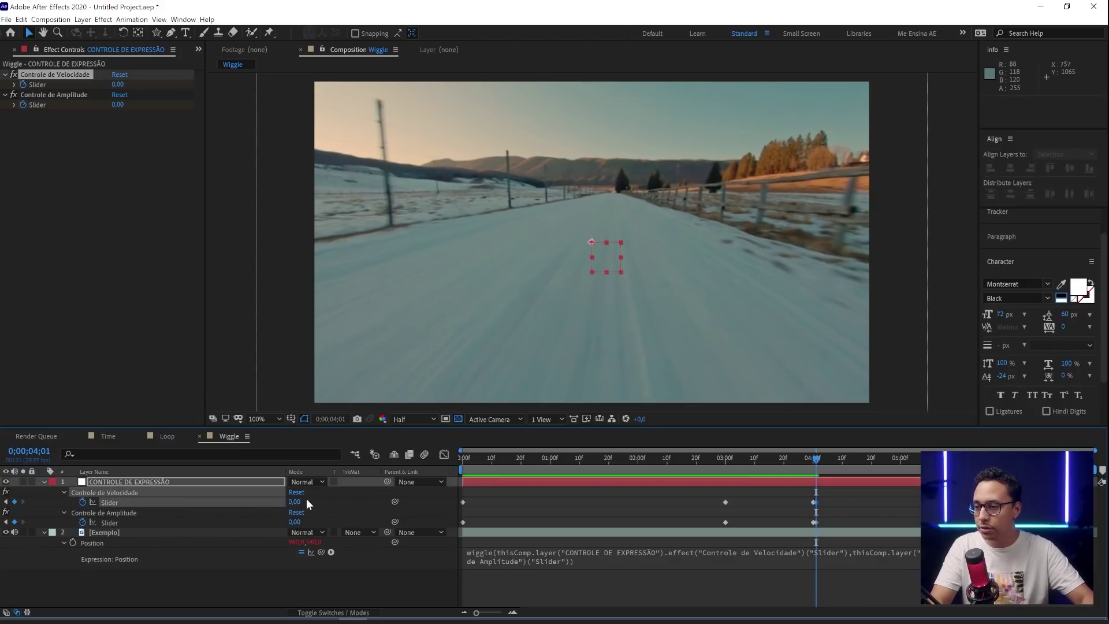
click(759, 465)
key(space)
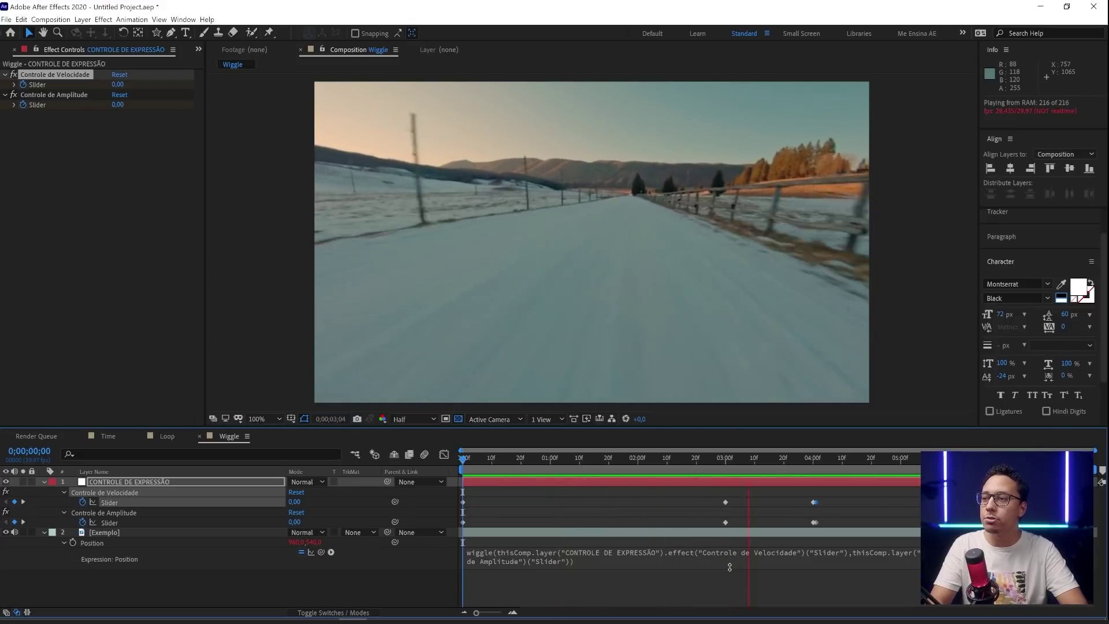
key(space)
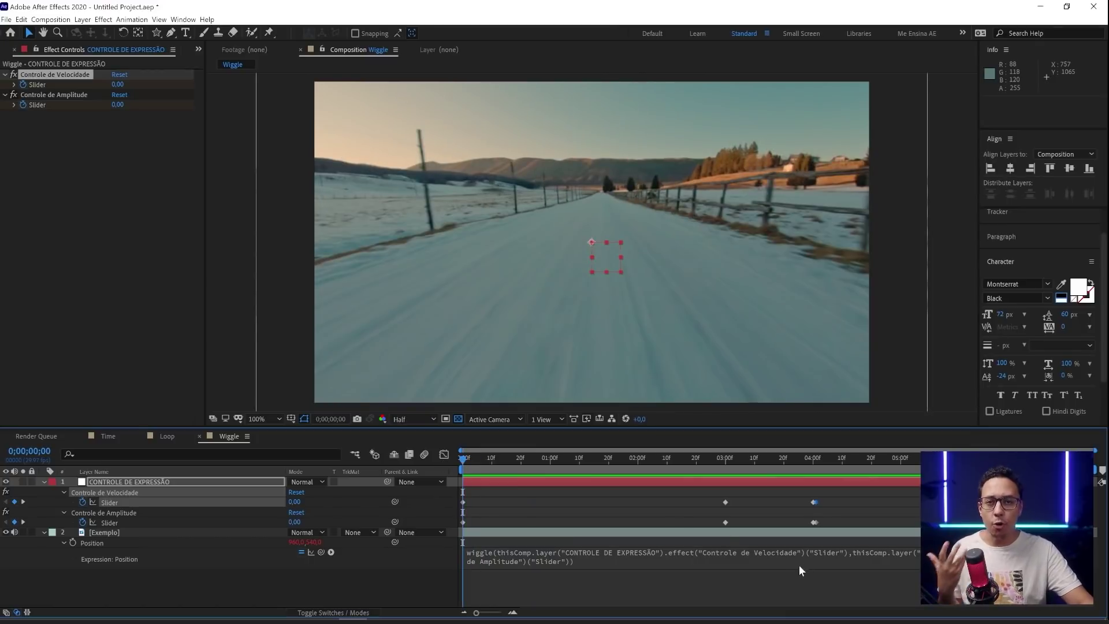